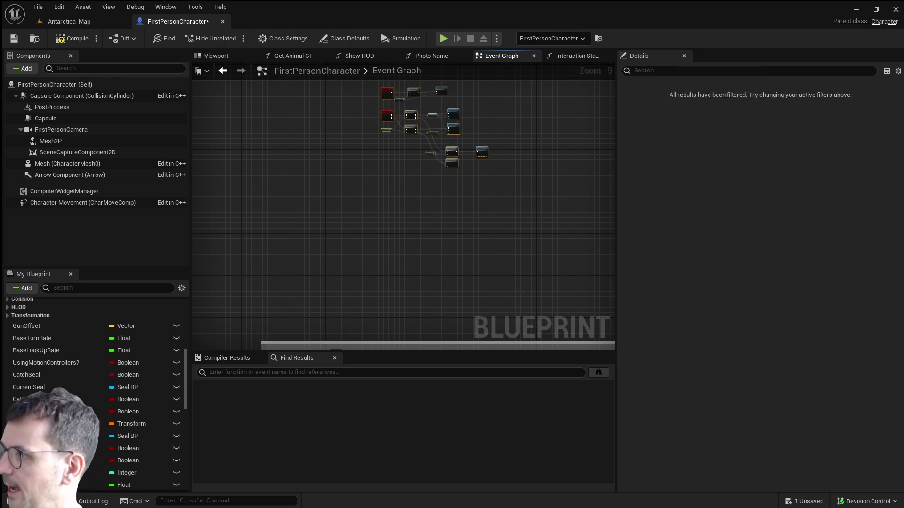
View the pasted 'asdasddf' blueprint on blueprintue.com and nudge its RMB node.
left_click(595, 129)
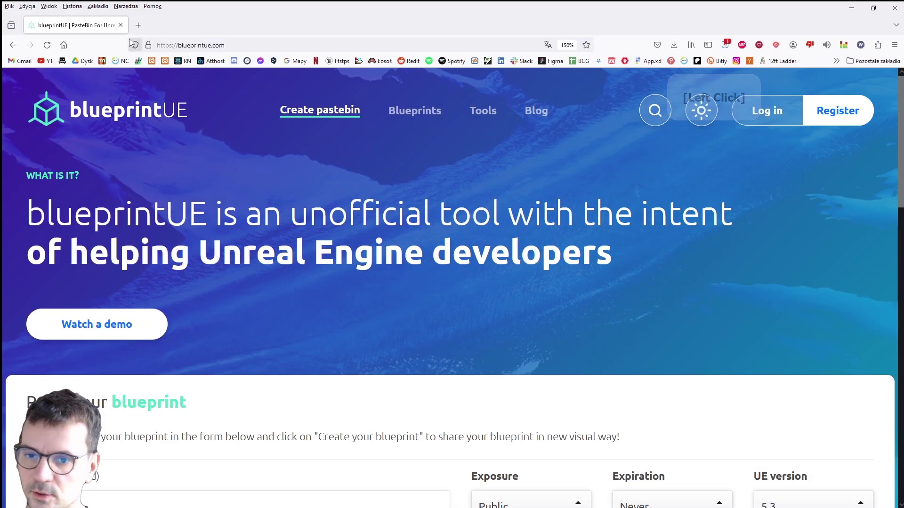
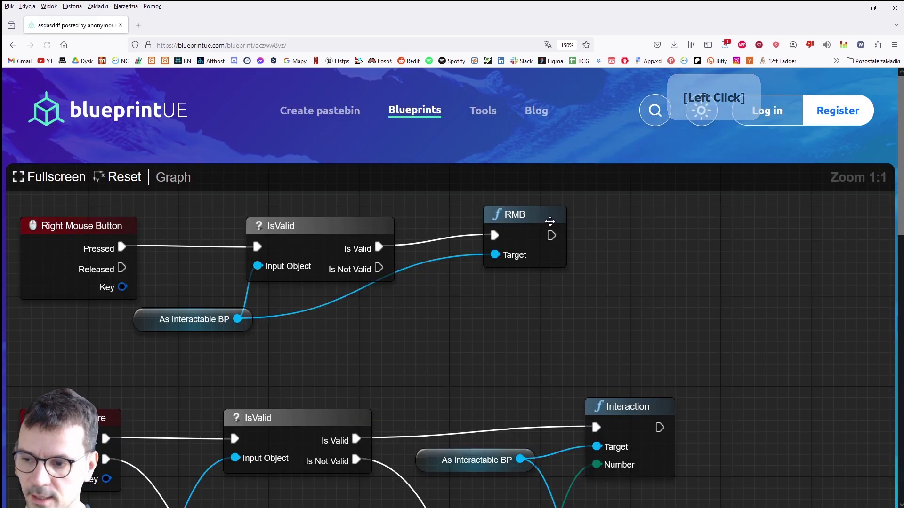
left_click(532, 223)
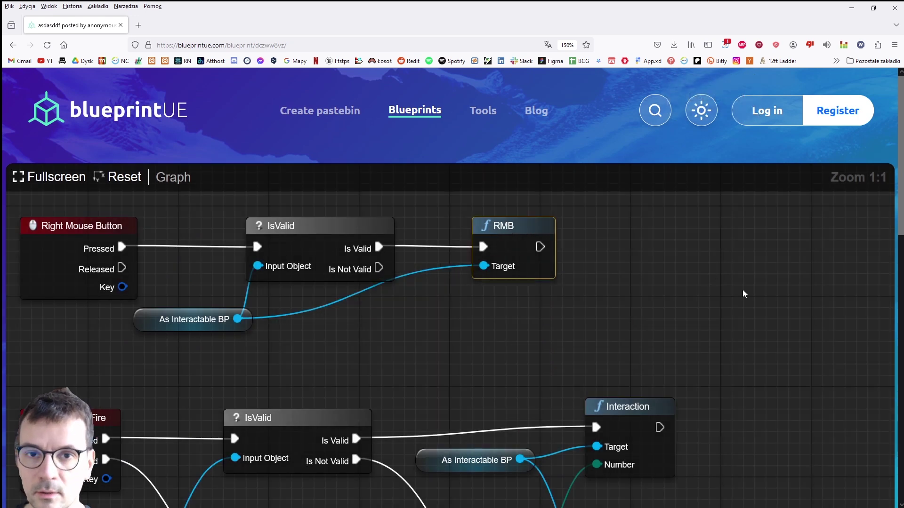
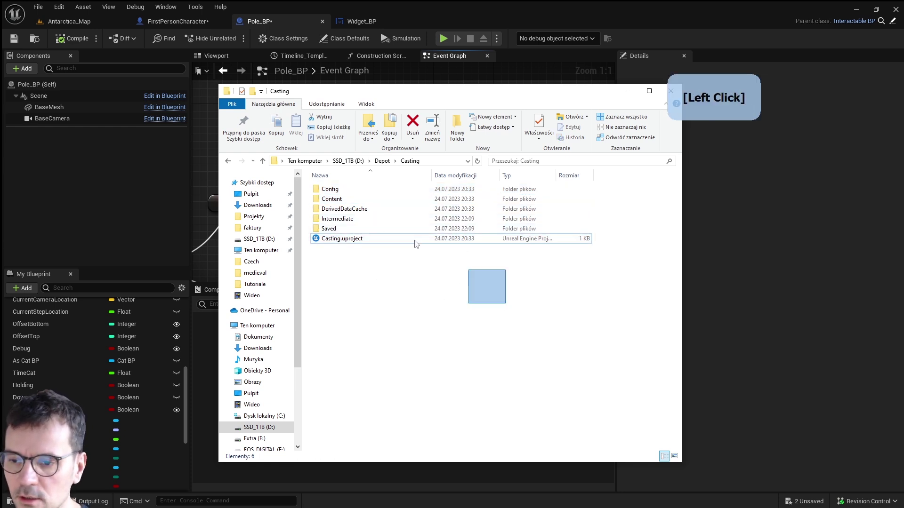
Look over the Casting project's Saved, Config and Content items, then return to FirstPersonCharacter.
left_click(376, 239)
left_click(341, 206)
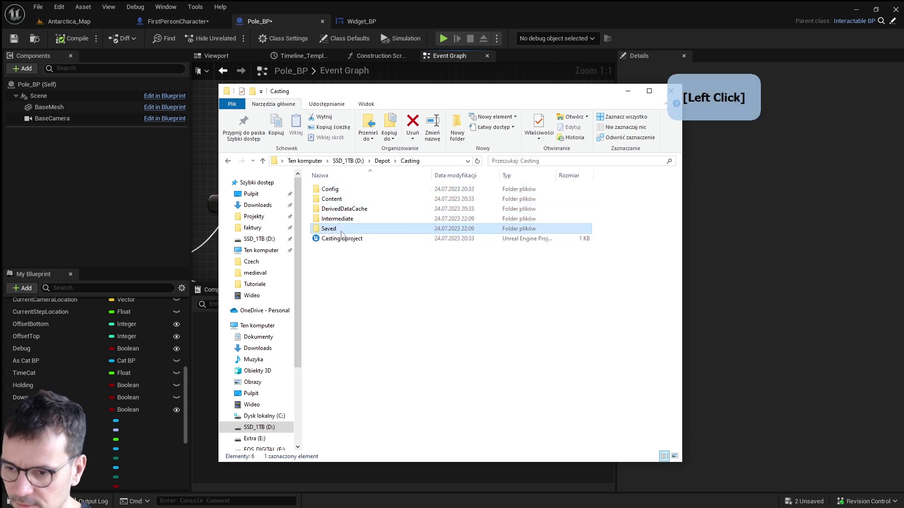
left_click(346, 191)
left_click(345, 200)
left_click(366, 238)
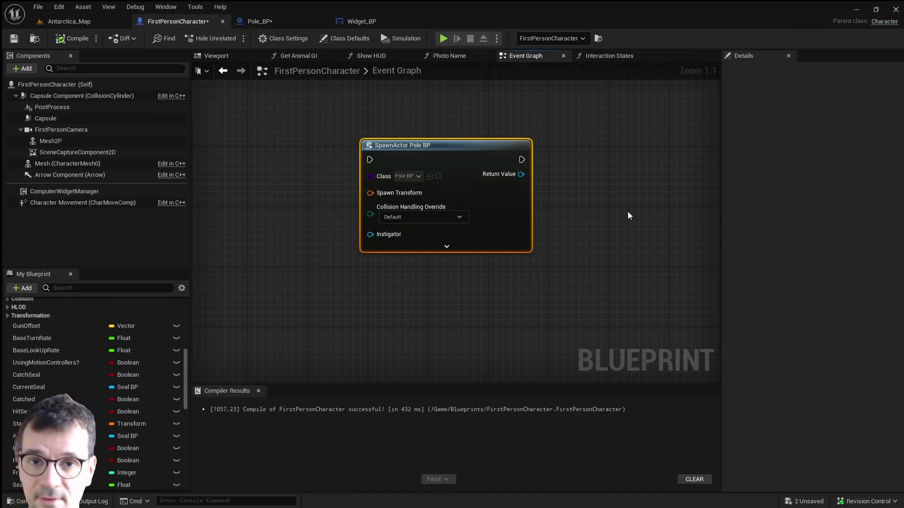
Inspect the SpawnActor Pole BP node's Class pin buttons and switch to the Pole_BP blueprint.
left_click(548, 270)
left_click(447, 154)
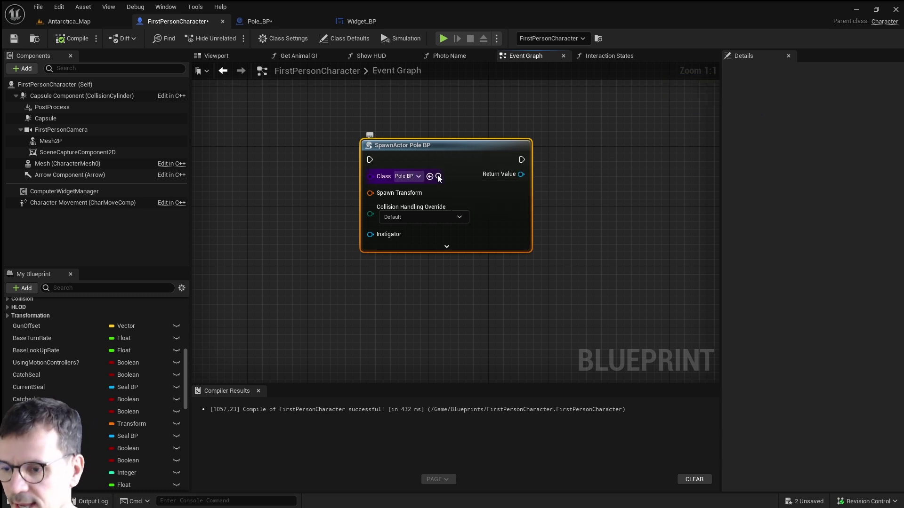
left_click(279, 23)
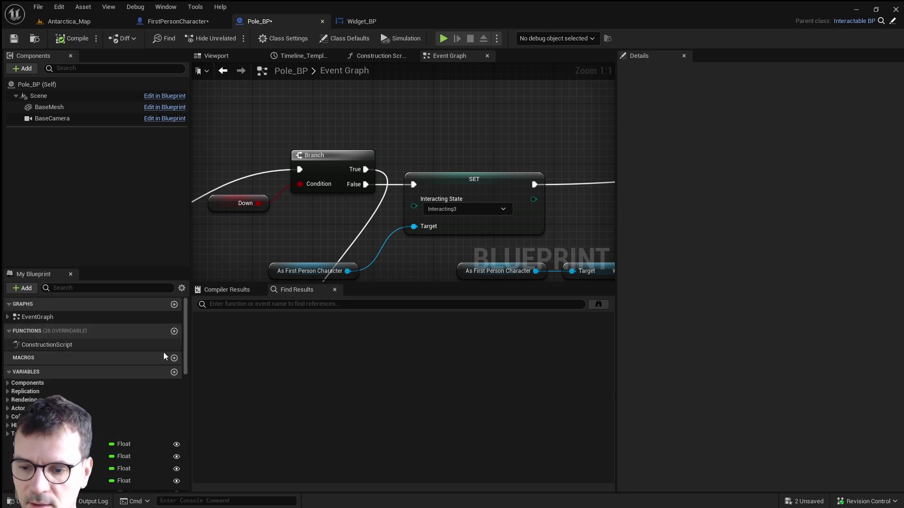
Add a Boolean variable to Pole_BP with Expose on Spawn ticked, then return to FirstPersonCharacter.
left_click(174, 372)
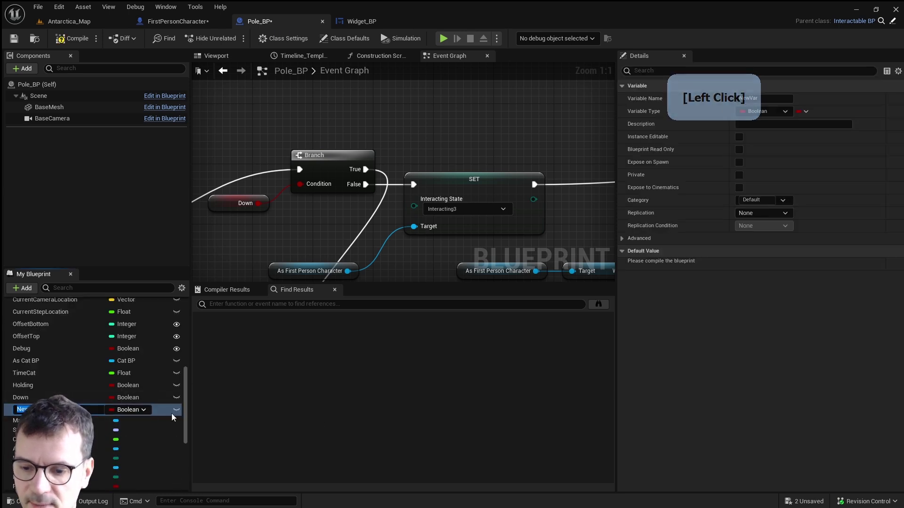
left_click(181, 414)
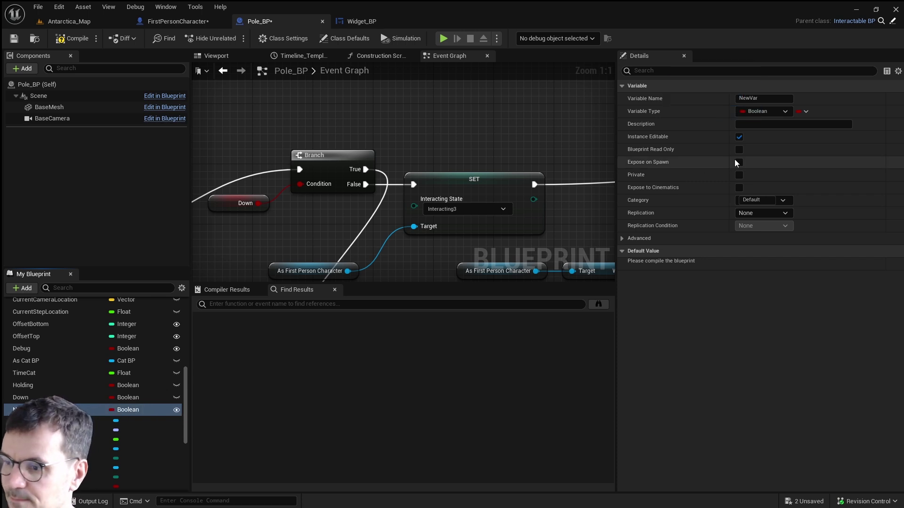
left_click(739, 163)
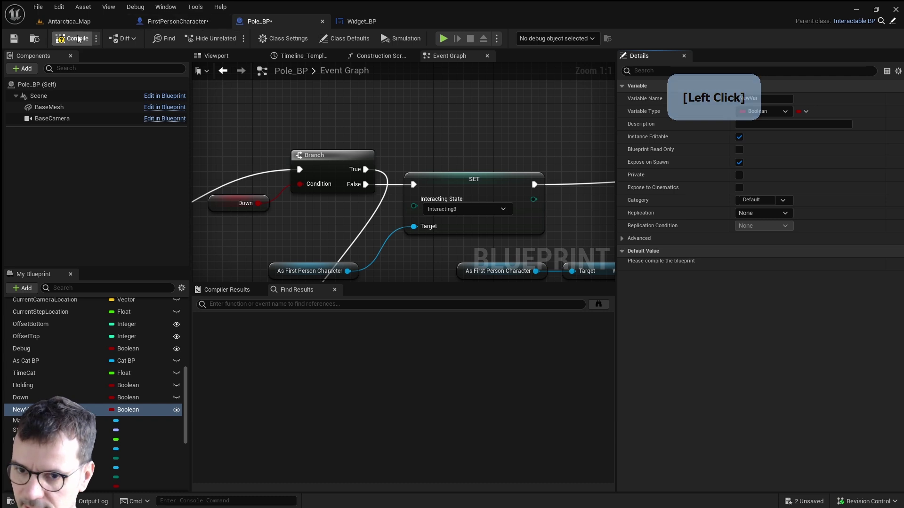
left_click(195, 21)
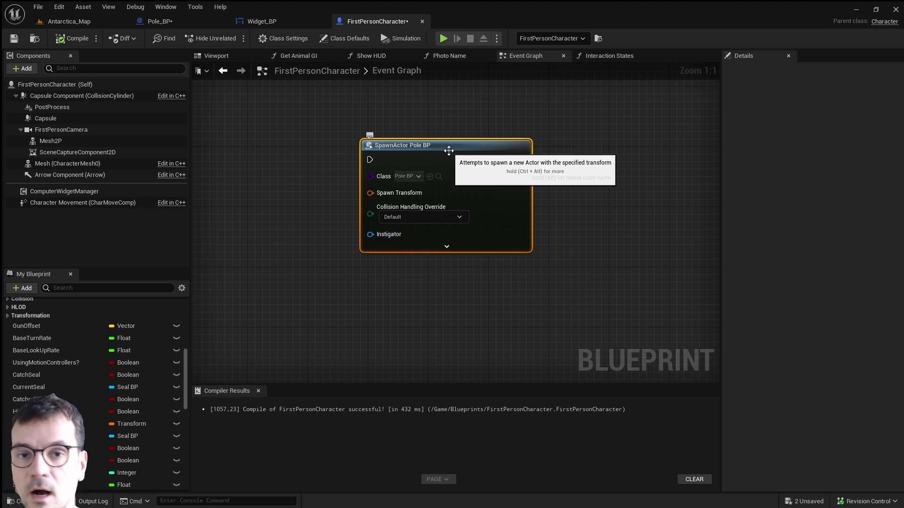
Run Refresh Nodes on the SpawnActor Pole BP node so the New Var pin appears.
right_click(452, 150)
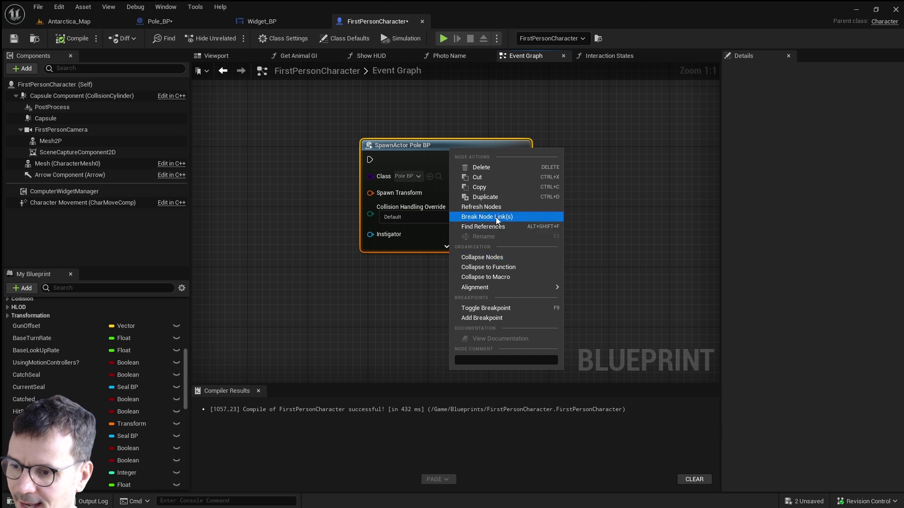
left_click(496, 209)
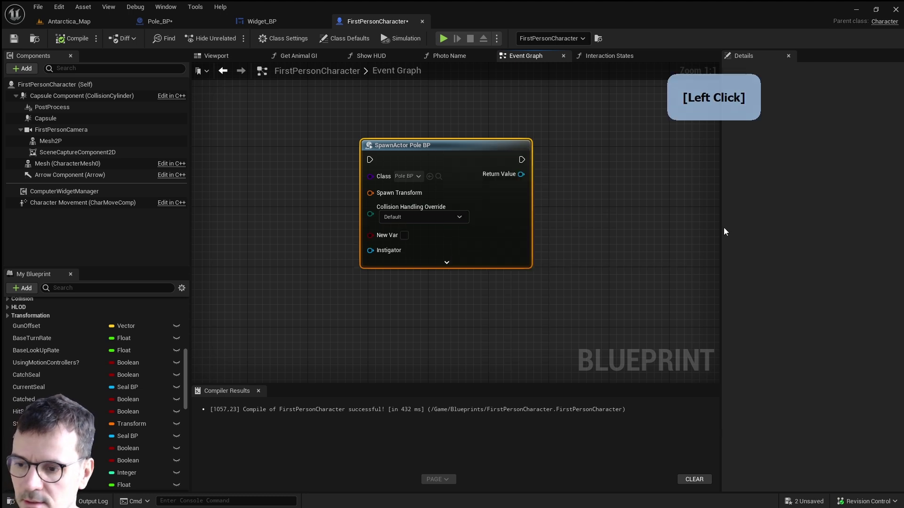
left_click(410, 239)
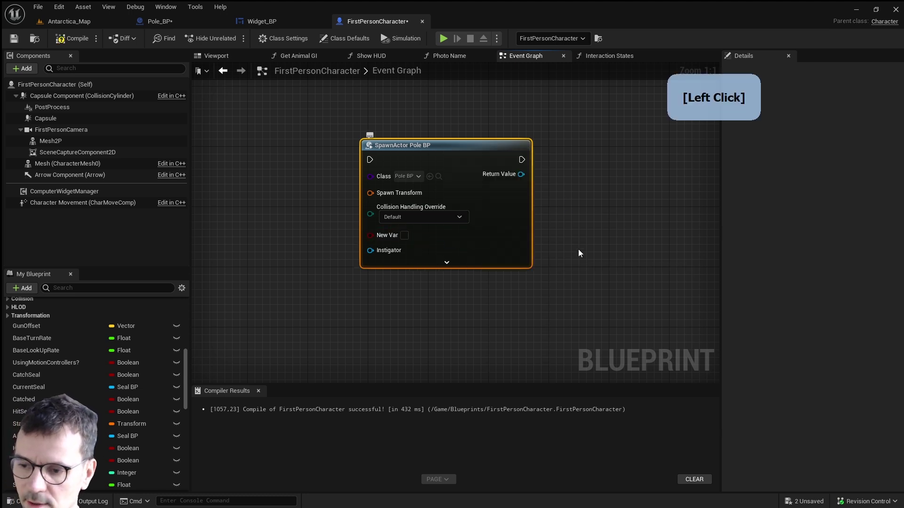